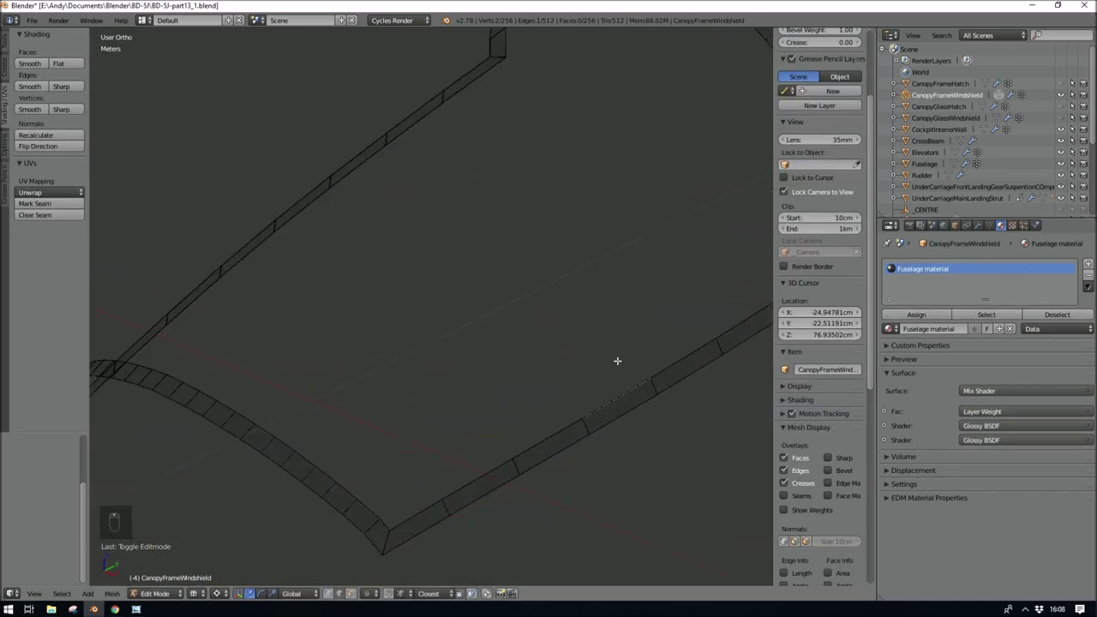
Step: Loop-cut the windshield frame and separate a copy of its bottom edges as CanopyFrameWindshield.001
key("ctrl+r")
key("c")
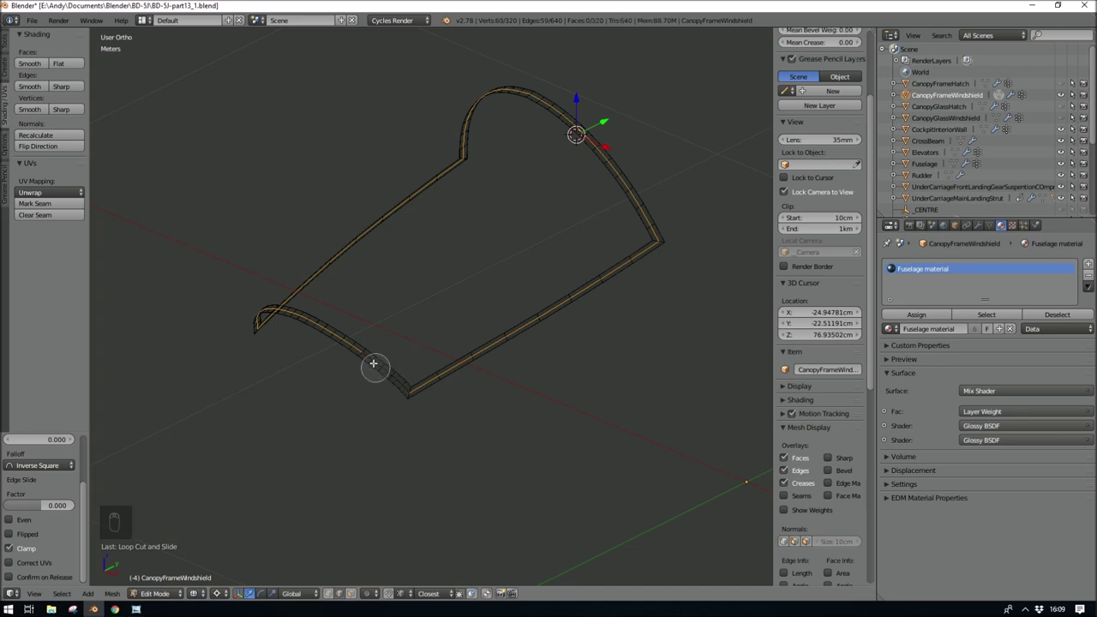
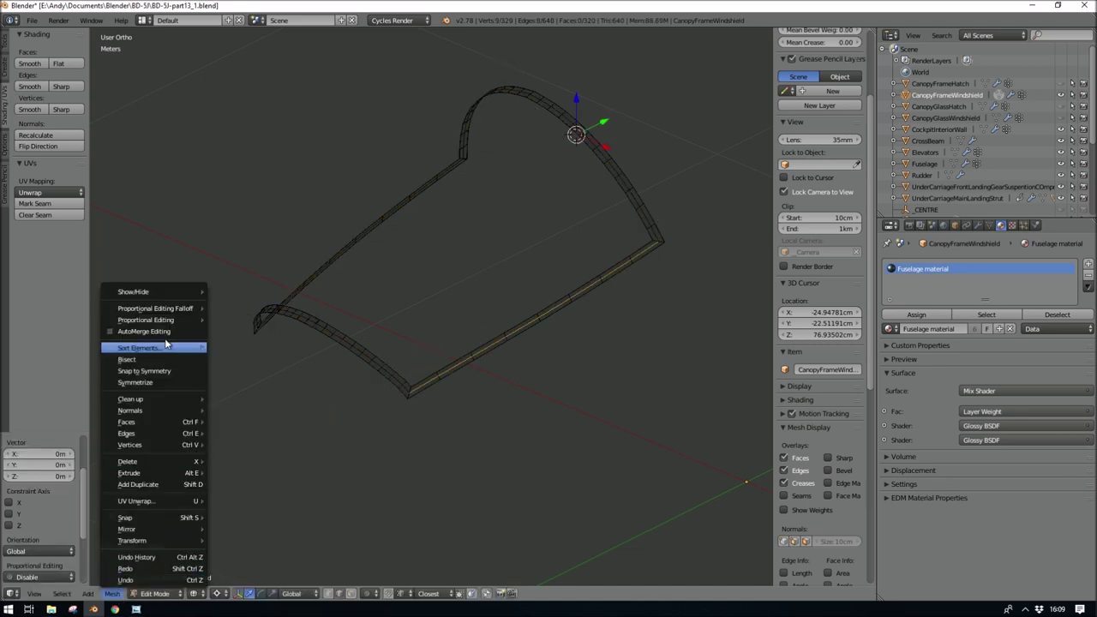
key("Tab")
key("Tab")
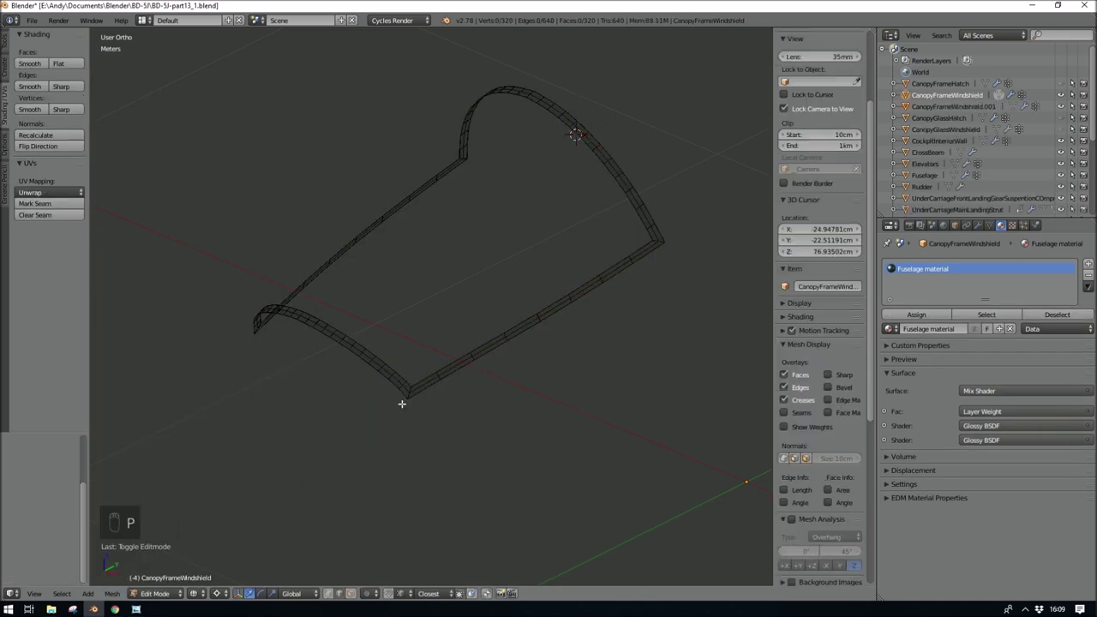
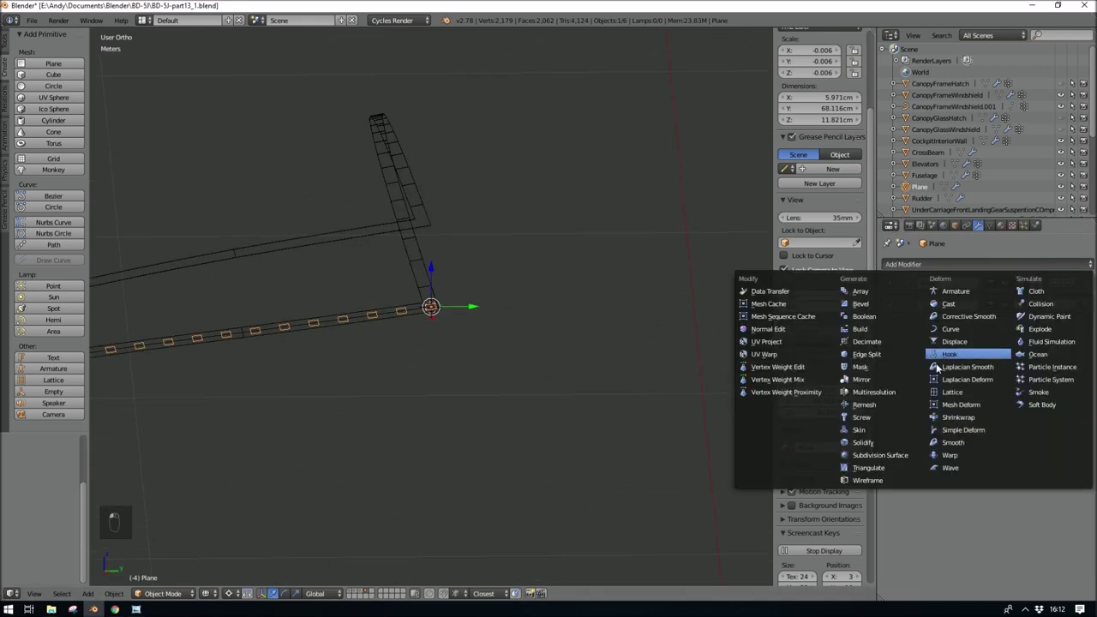
Step: Add a Shrinkwrap modifier to the 14-count arrayed, curve-bent plane strip
left_click(984, 376)
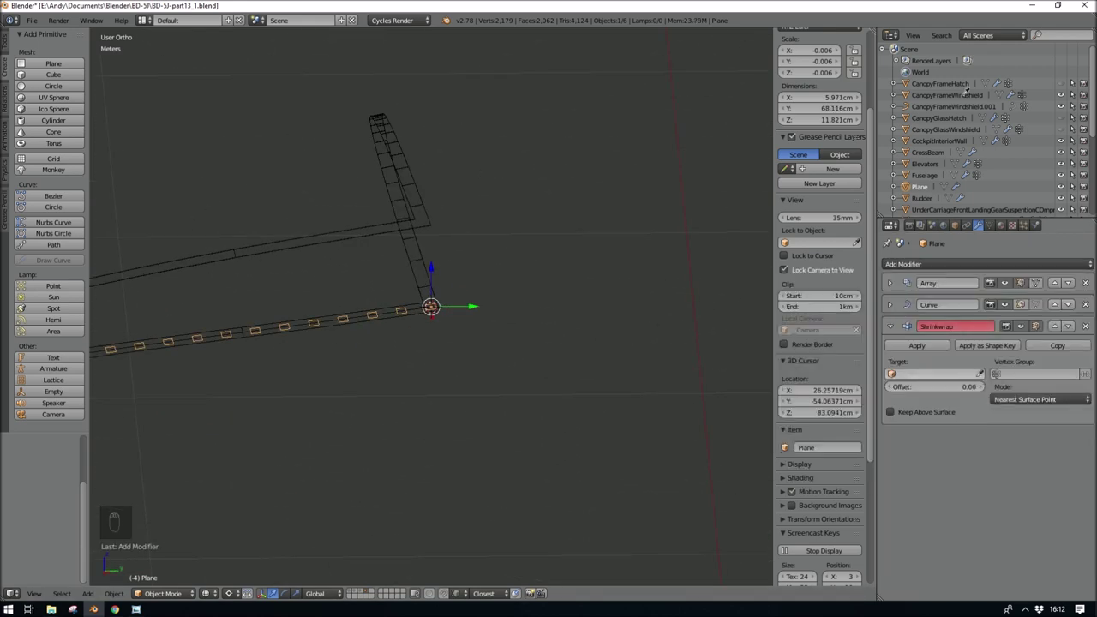
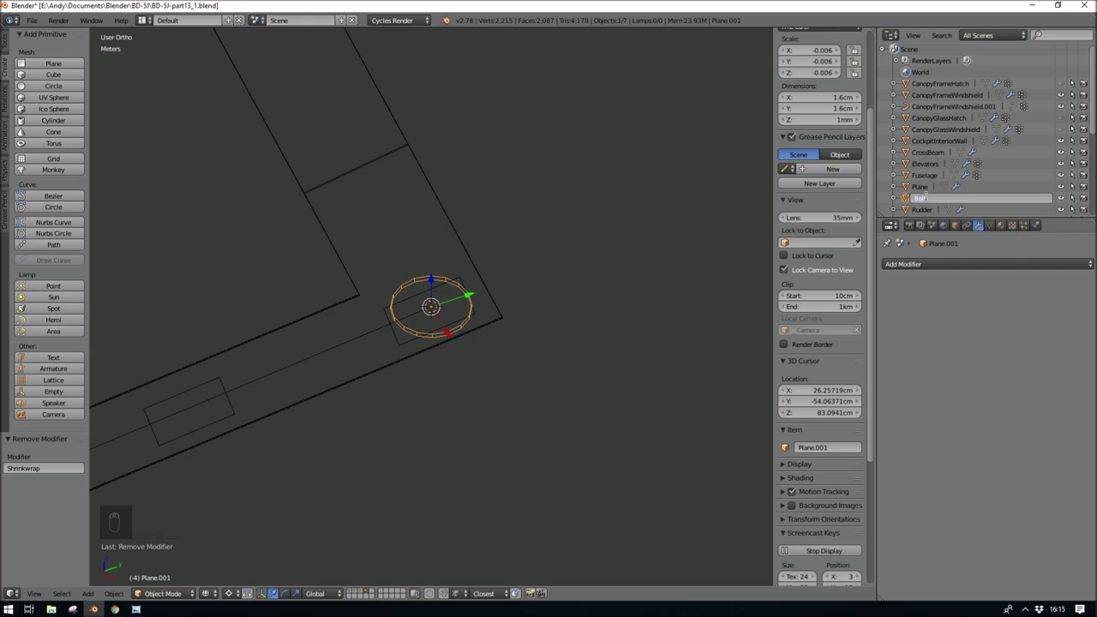
Step: Confirm the bolt object's new name ZZZFasteningWindshieldBolt
key("z")
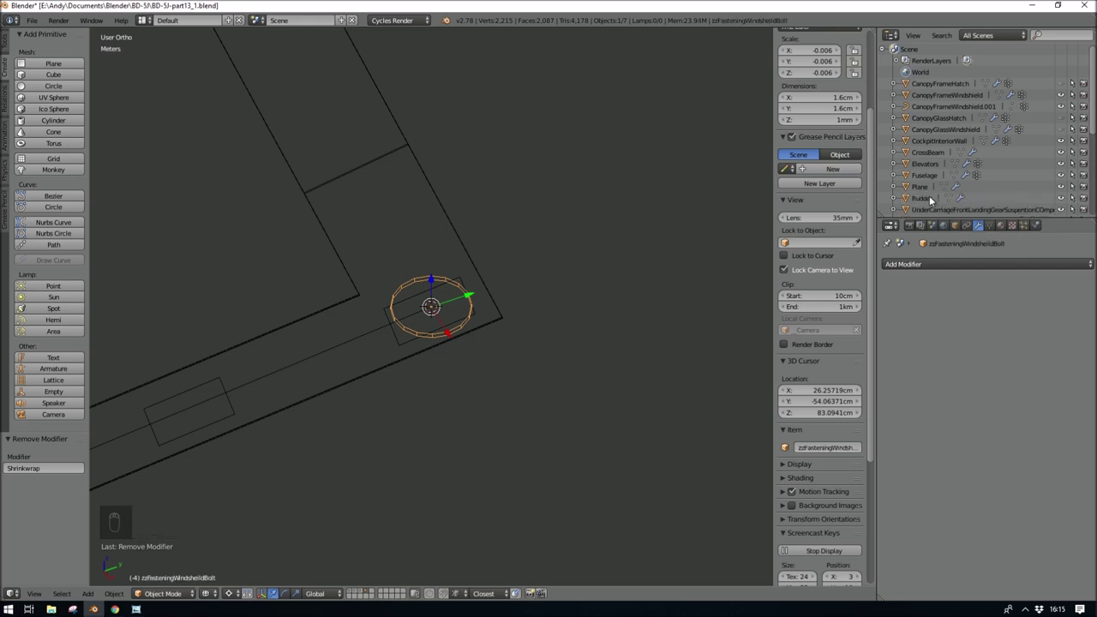
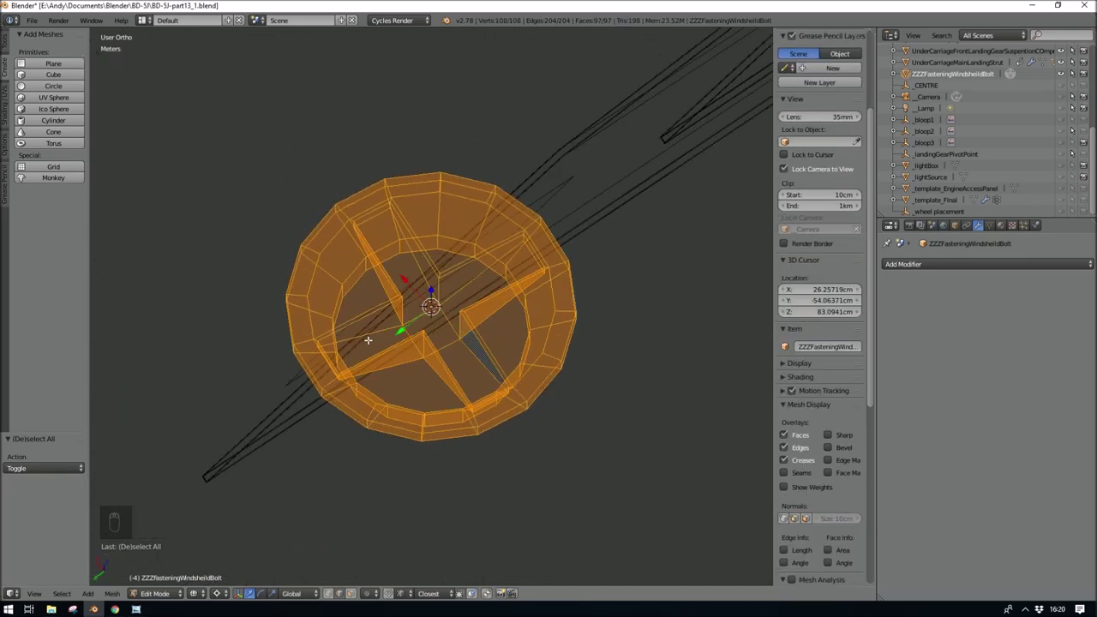
key("Tab")
key("Tab")
key("ctrl+r")
key("ctrl+r")
key("ctrl+r")
key("ctrl+r")
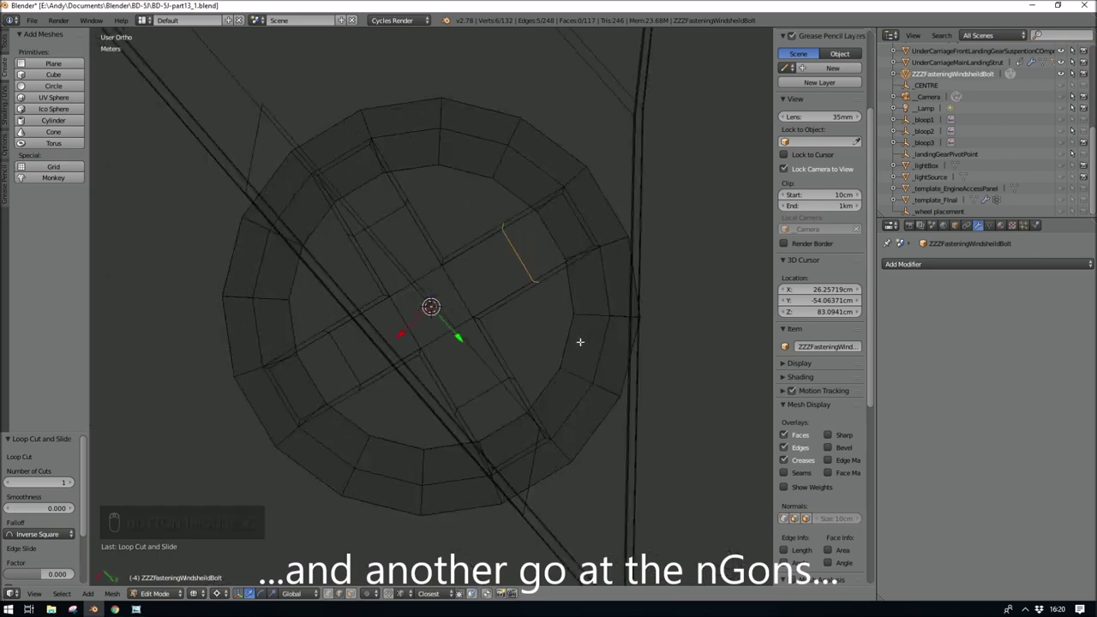
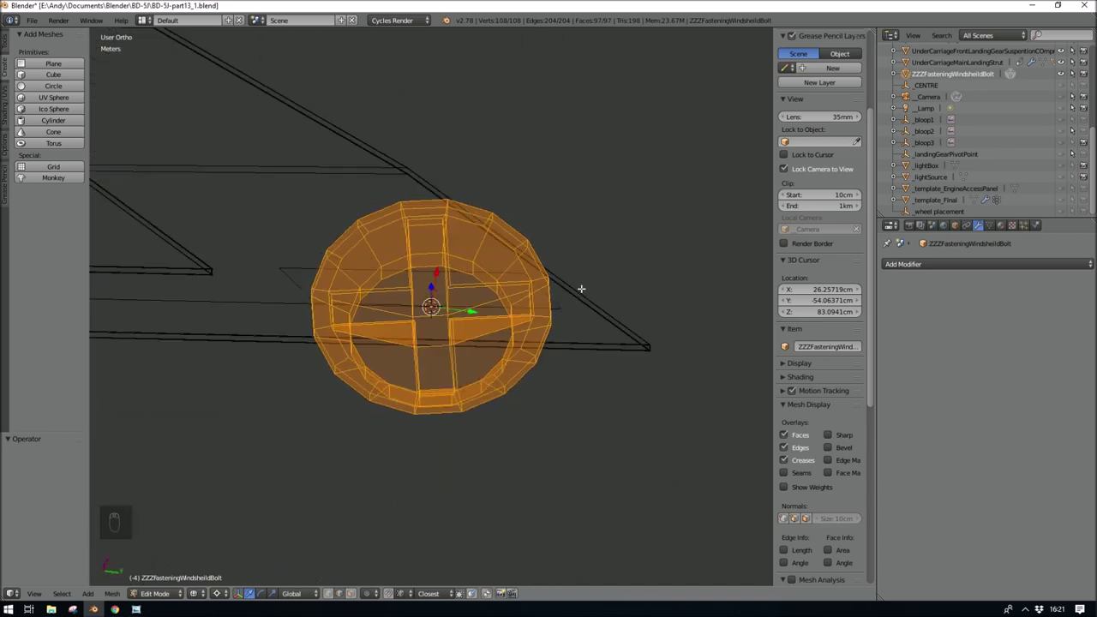
Step: Parent ZZZFasteningWindshieldBolt to the Plane strip and enter its mesh for face duplication
key("Tab")
key("ctrl+p")
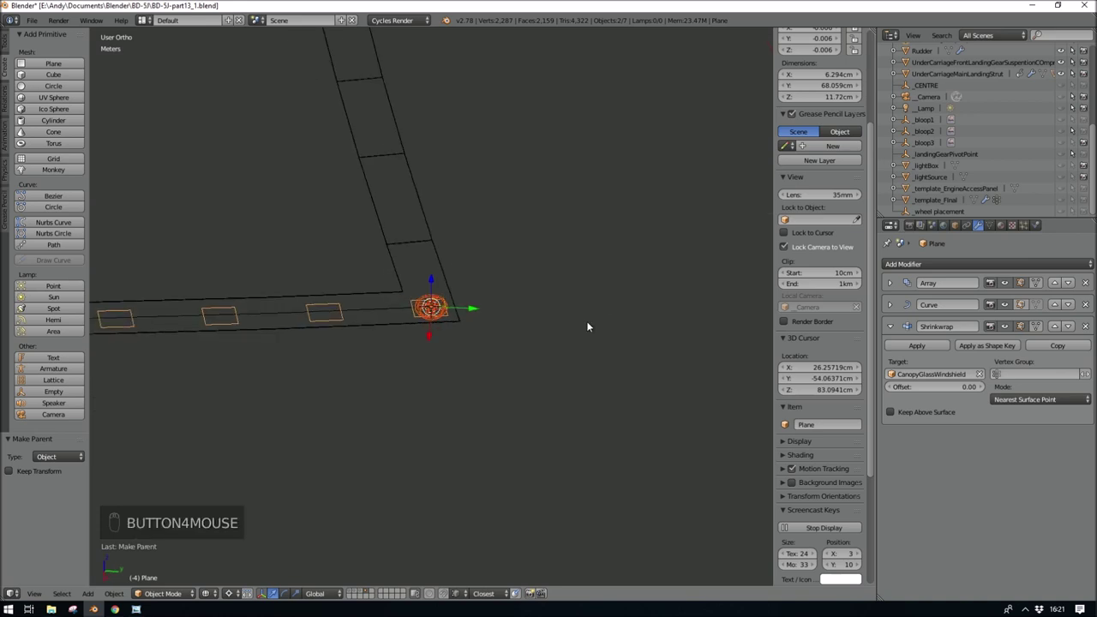
key("Tab")
key("Tab")
left_click_drag(972, 330, 567, 468)
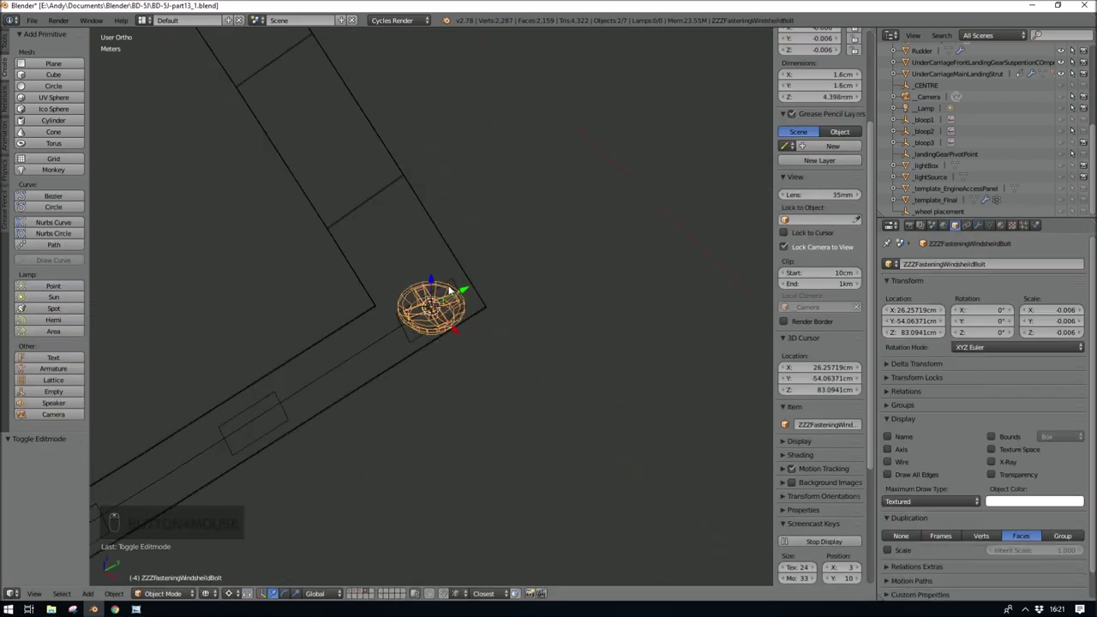
left_click_drag(458, 281, 506, 347)
key("ctrl+p")
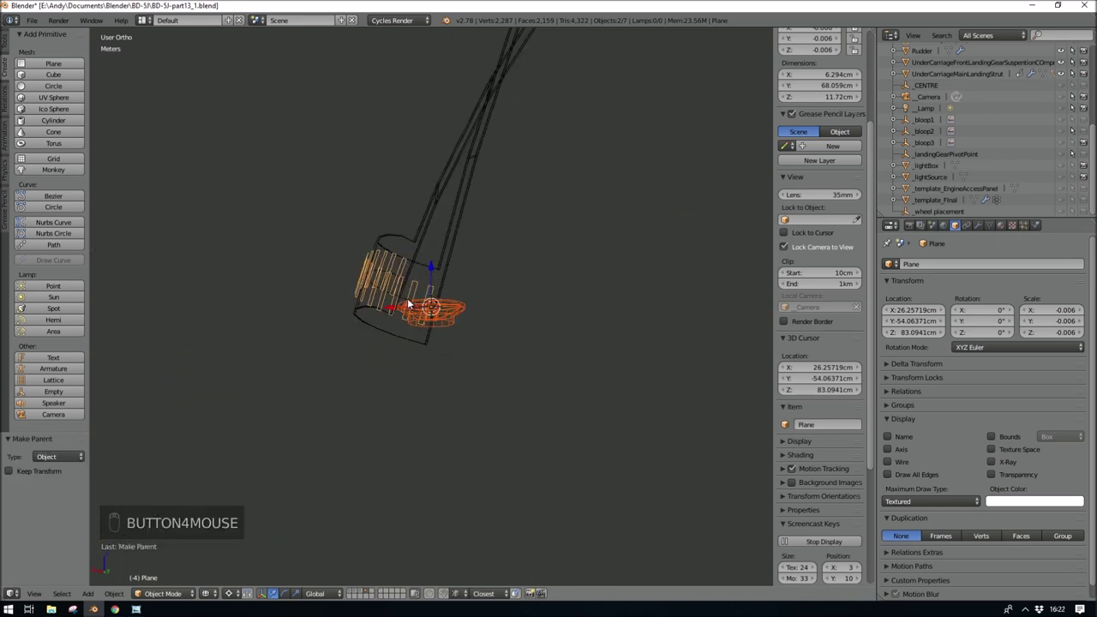
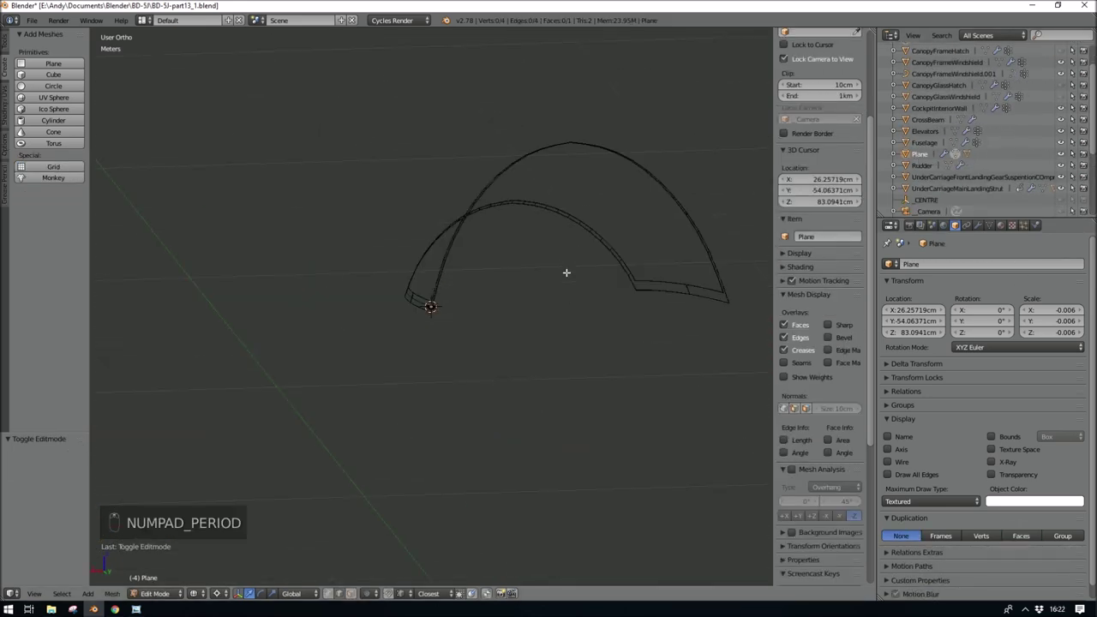
Step: Set the Plane's duplication to Faces with Inherit Scale 0.001 and select the bolt pad strip
left_click_drag(959, 155, 928, 188)
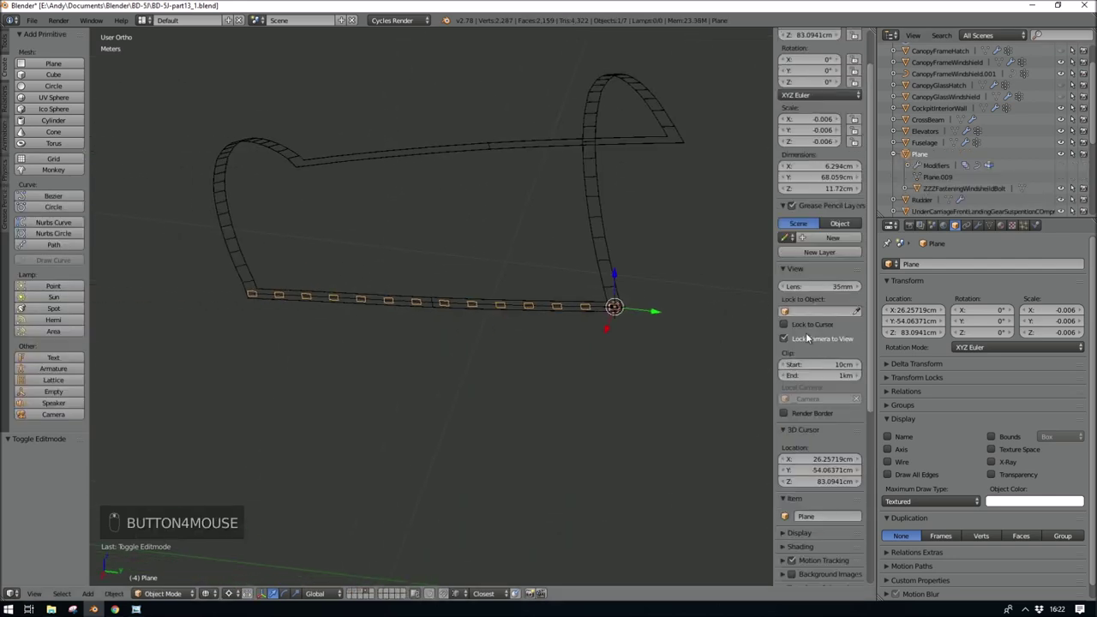
key("n")
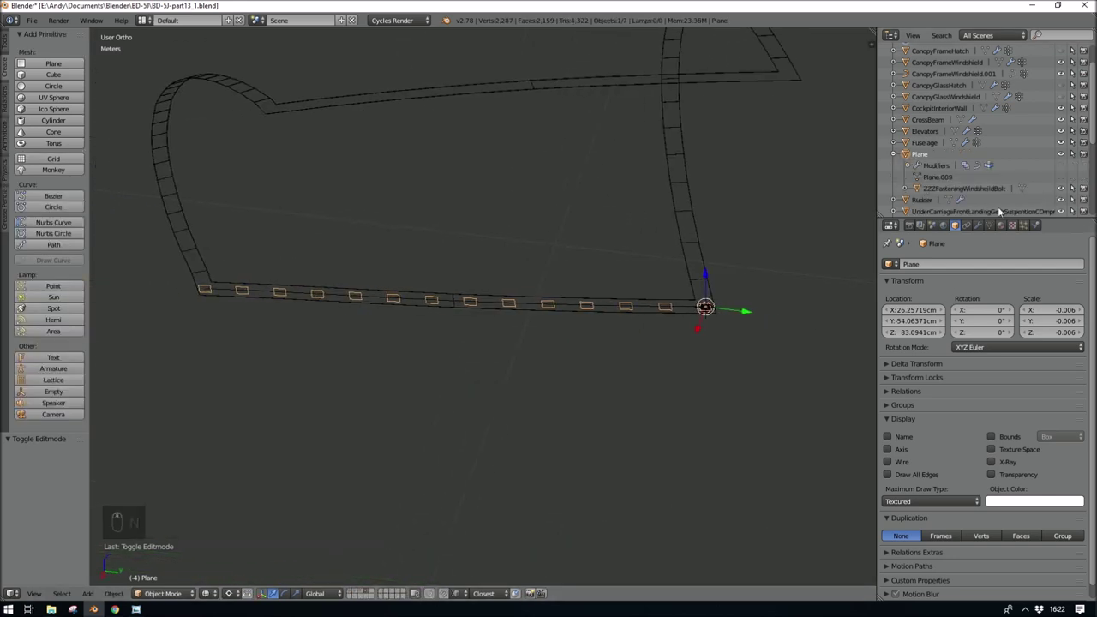
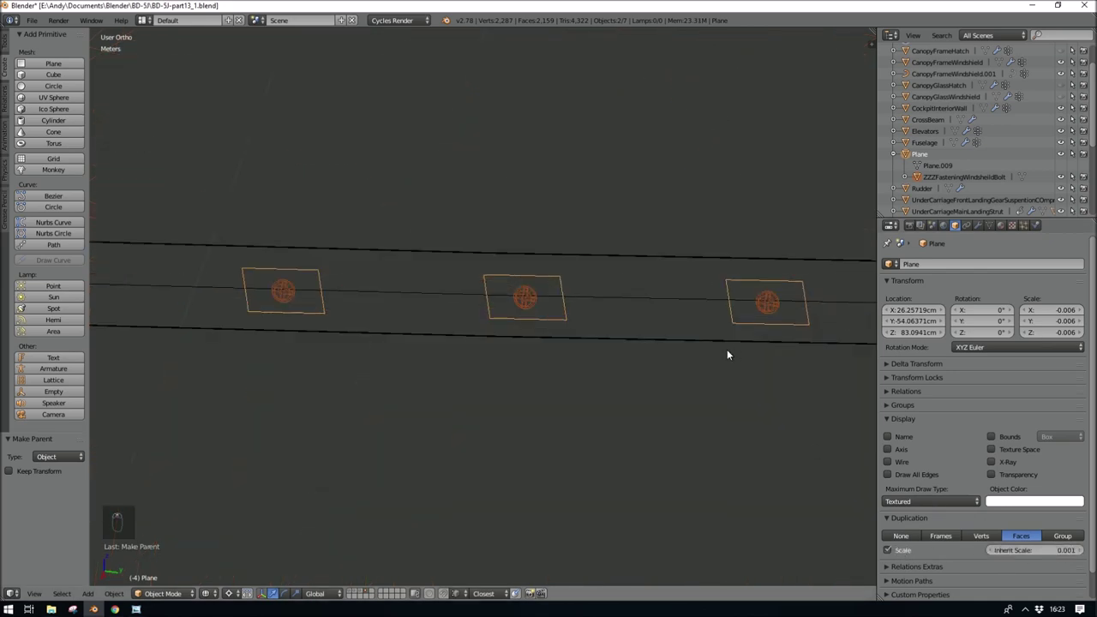
middle_click(679, 442)
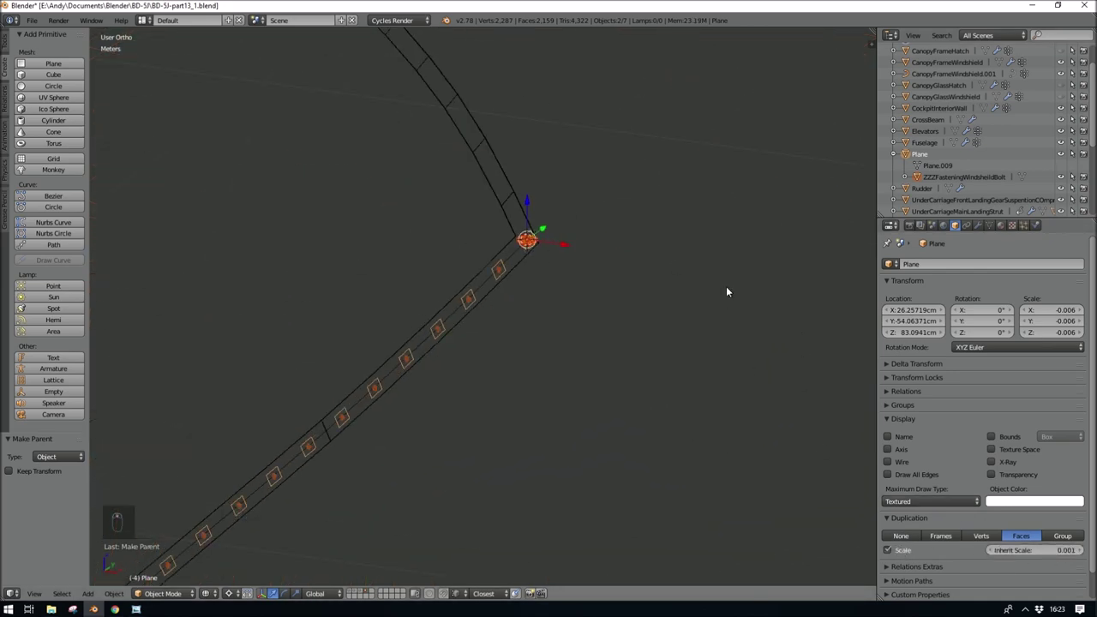
middle_click(725, 292)
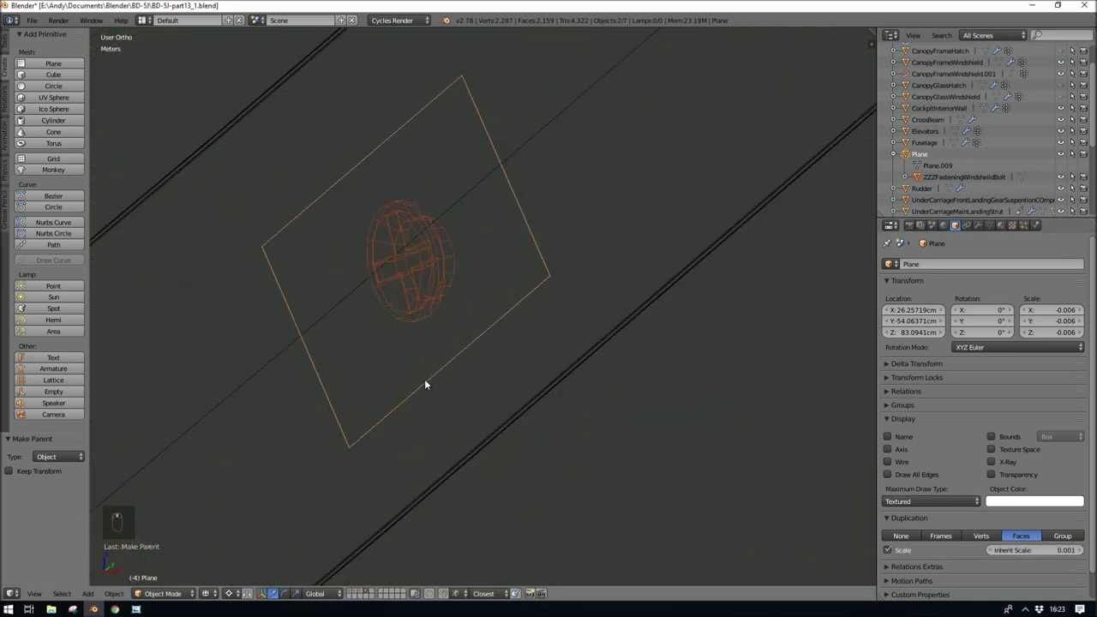
key("z")
left_click_drag(486, 309, 322, 303)
right_click(322, 303)
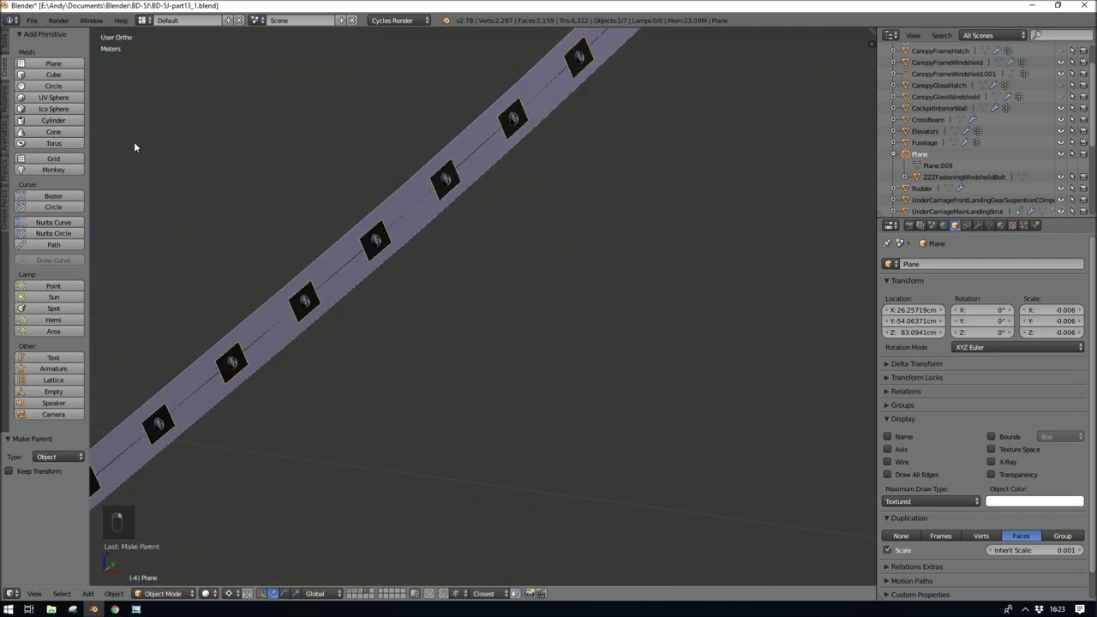
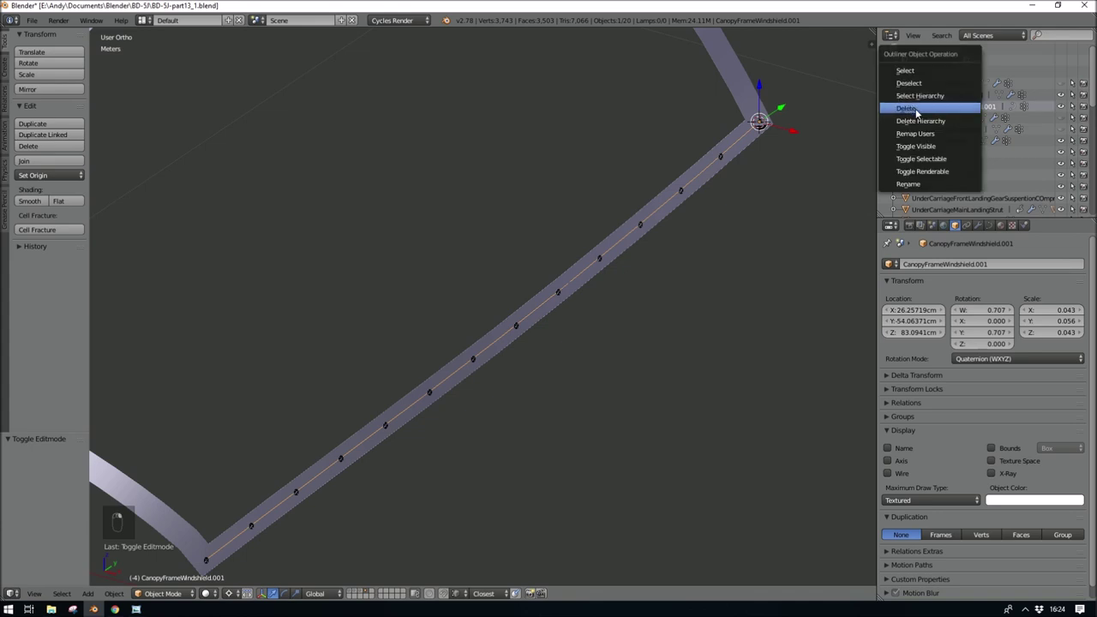
Step: Delete the spare frame copy, show all layers and view the bolt row through the camera
left_click_drag(499, 389, 472, 328)
key("0")
key("0")
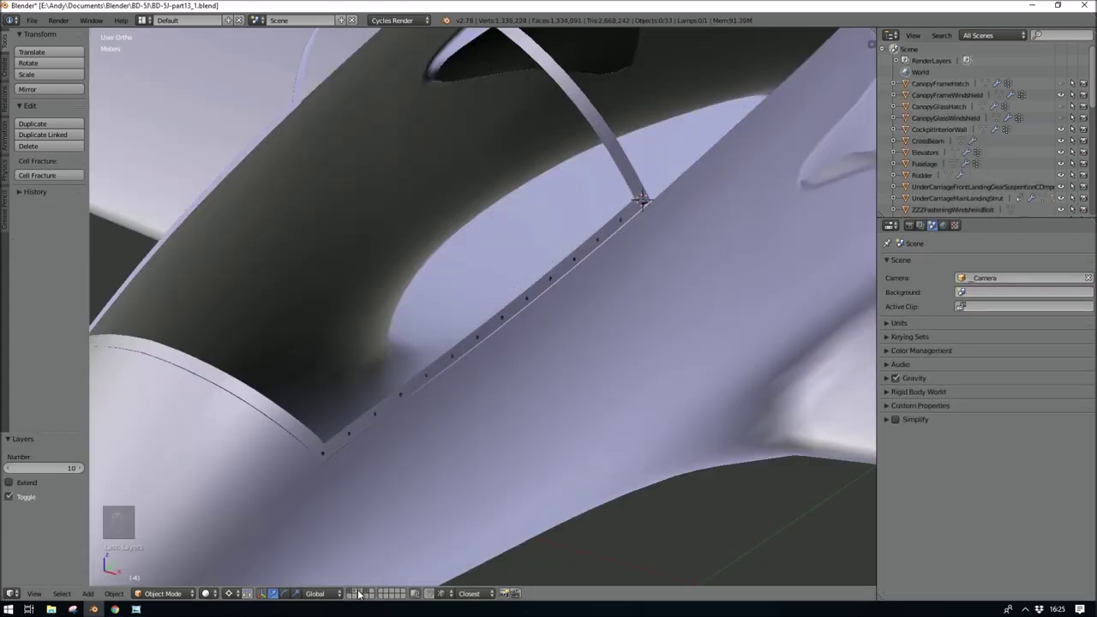
left_click(357, 592)
key("KP_0")
key("KP_0")
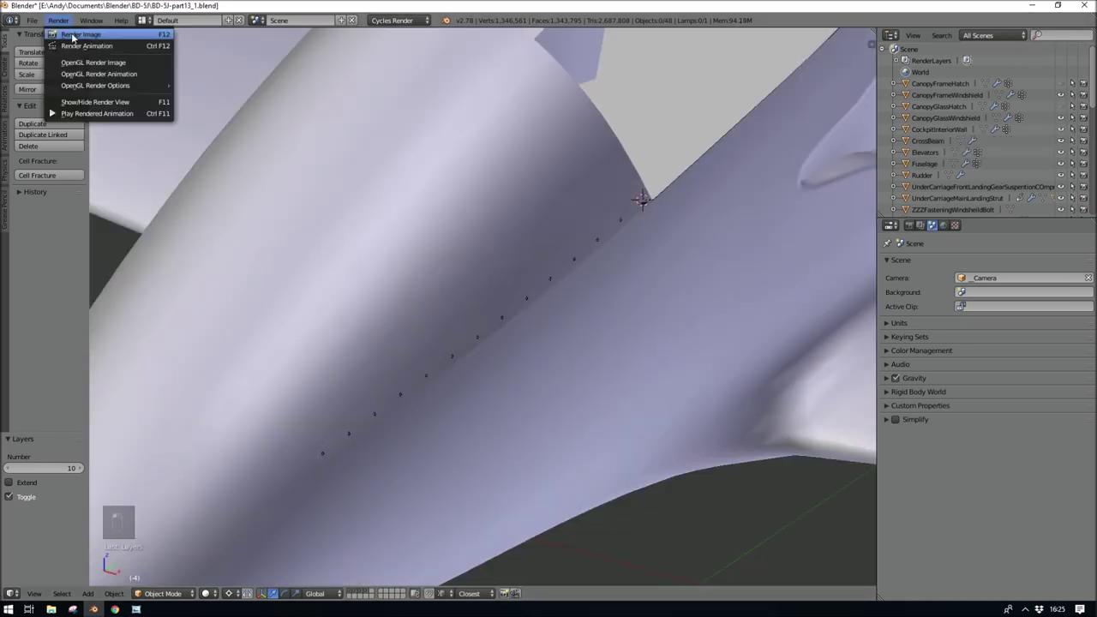
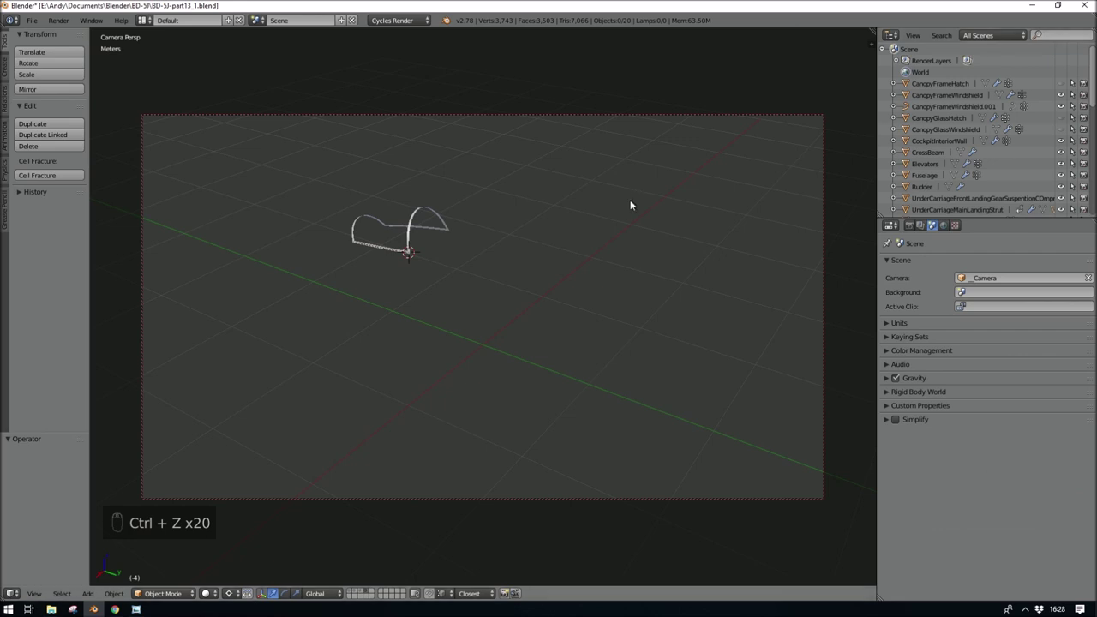
Step: Select the bolt object and move it to another layer with M
key("ctrl+z")
key("KP_Decimal")
left_click_drag(893, 283, 768, 377)
right_click(767, 377)
key("m")
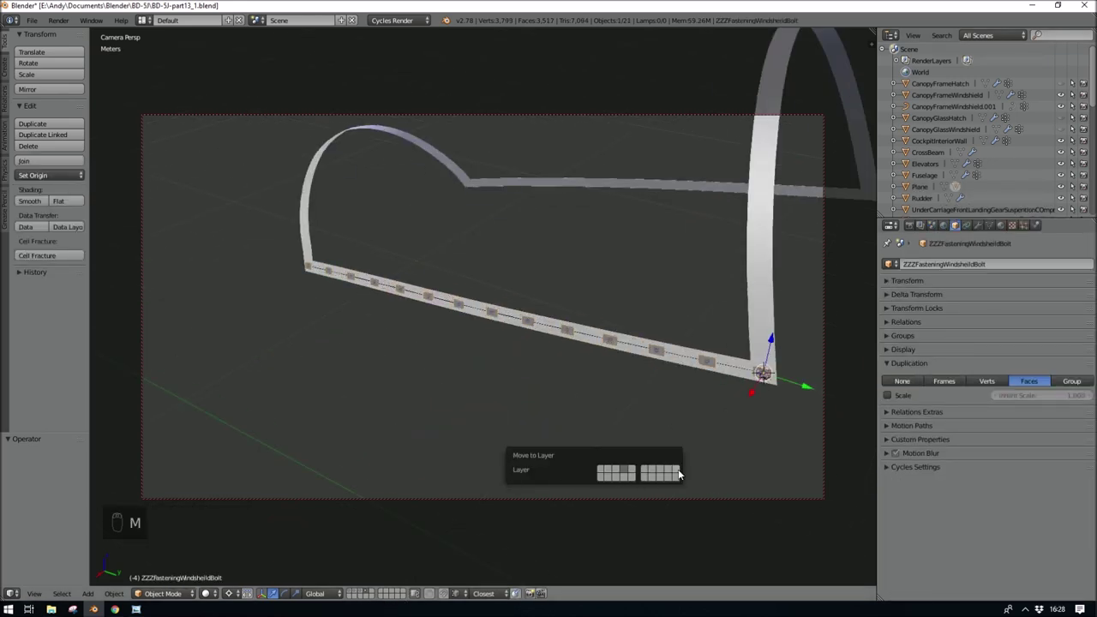
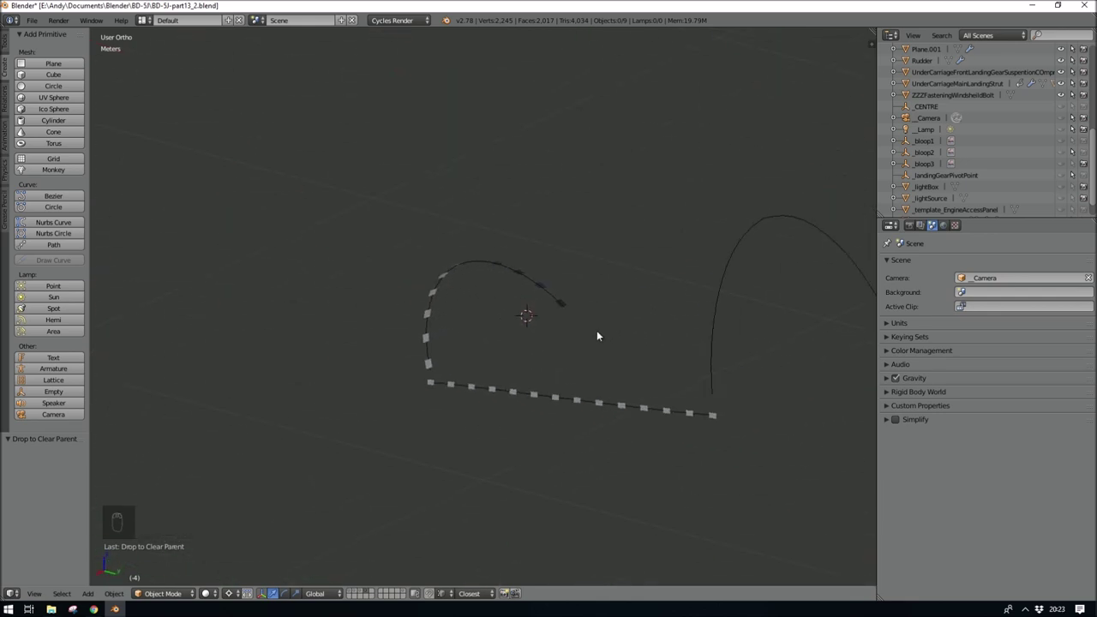
Step: Select the second windshield frame curve and snap the 3D cursor to it
left_click_drag(645, 421, 647, 436)
key("Tab")
key("shift+s")
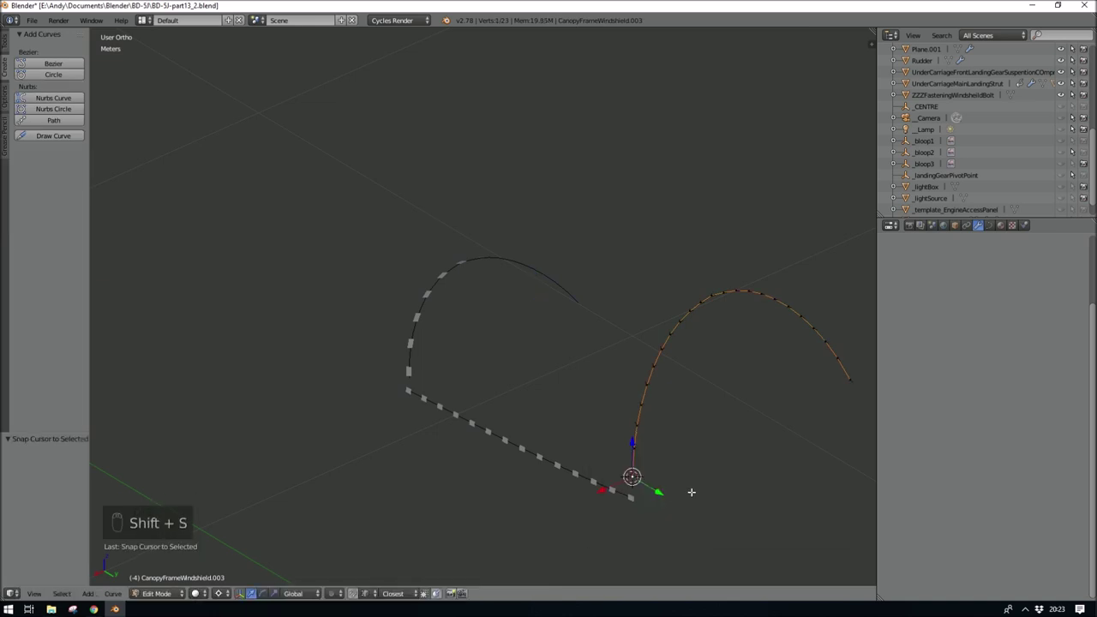
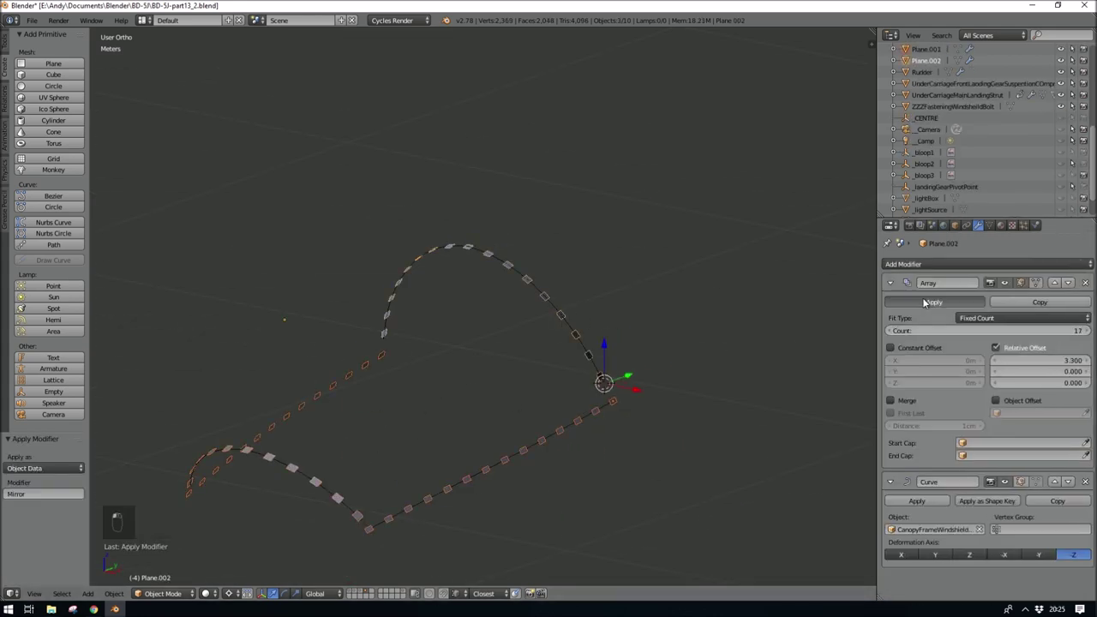
Step: Apply the Array on the second pad strip, shrinkwrap it to CanopyGlassWindshield and parent the bolt to it
left_click_drag(928, 304, 965, 420)
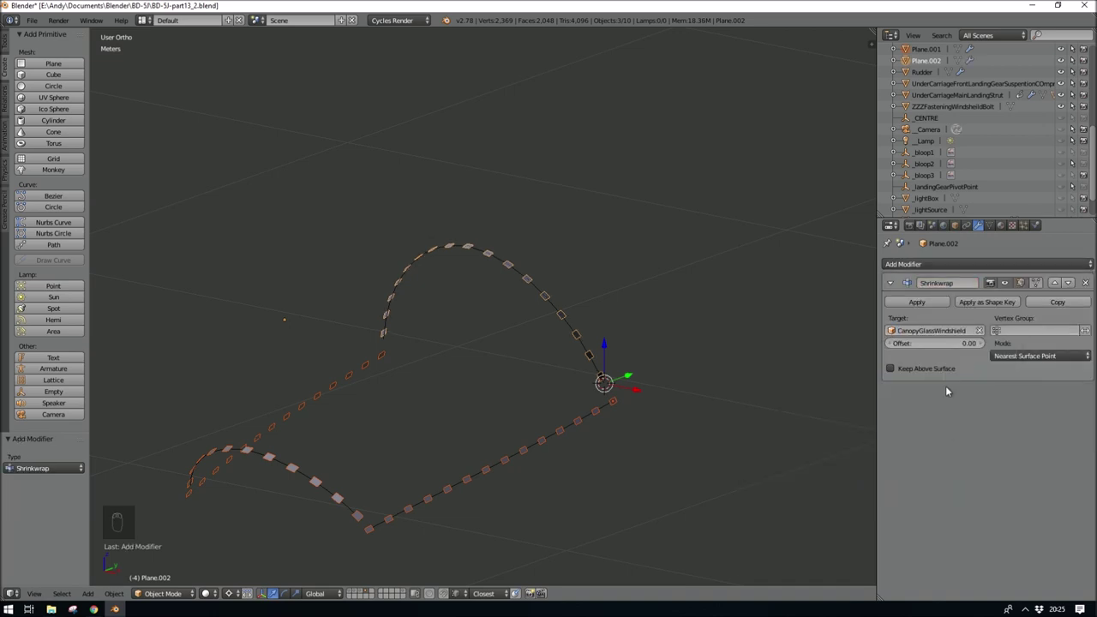
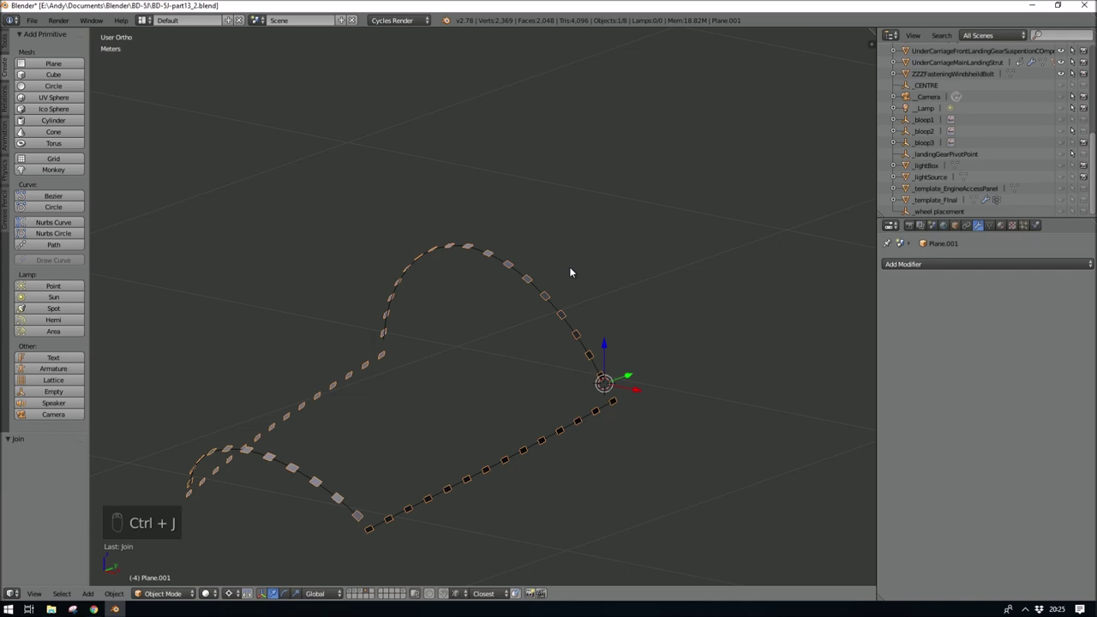
left_click_drag(409, 593, 650, 408)
left_click_drag(614, 407, 370, 593)
left_click(371, 593)
left_click_drag(546, 444, 578, 491)
key("ctrl+p")
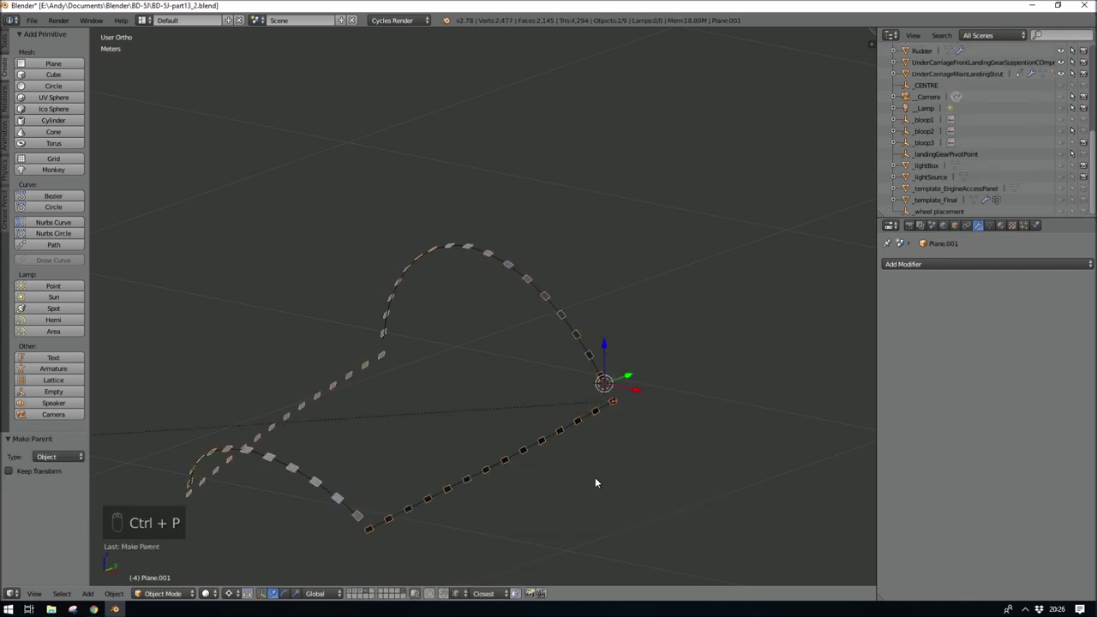
Step: Delete the stray bolt copies and clear the bolt's parenting with Alt+P
left_click_drag(958, 229, 399, 428)
left_click_drag(341, 443, 816, 428)
left_click_drag(312, 395, 912, 385)
left_click_drag(912, 385, 598, 390)
left_click_drag(548, 325, 597, 390)
key("Delete")
key("Delete")
key("Delete")
key("Delete")
left_click(597, 388)
key("alt+p")
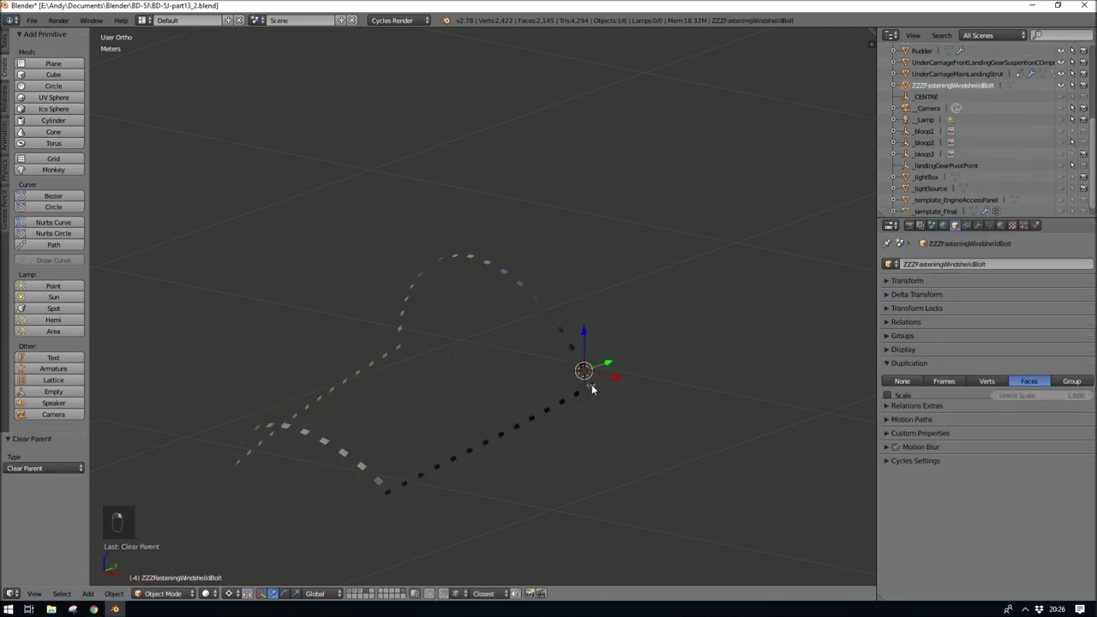
Step: Join both pad strips, reset the origin and parent the bolt to the joined strip with 0.001 face duplication
left_click_drag(576, 350, 600, 395)
left_click_drag(601, 395, 678, 446)
key("shift+s")
left_click_drag(656, 412, 738, 427)
key("ctrl+shift+alt+c")
left_click_drag(674, 448, 658, 409)
left_click_drag(658, 409, 678, 469)
key("ctrl+p")
left_click_drag(1033, 386, 650, 459)
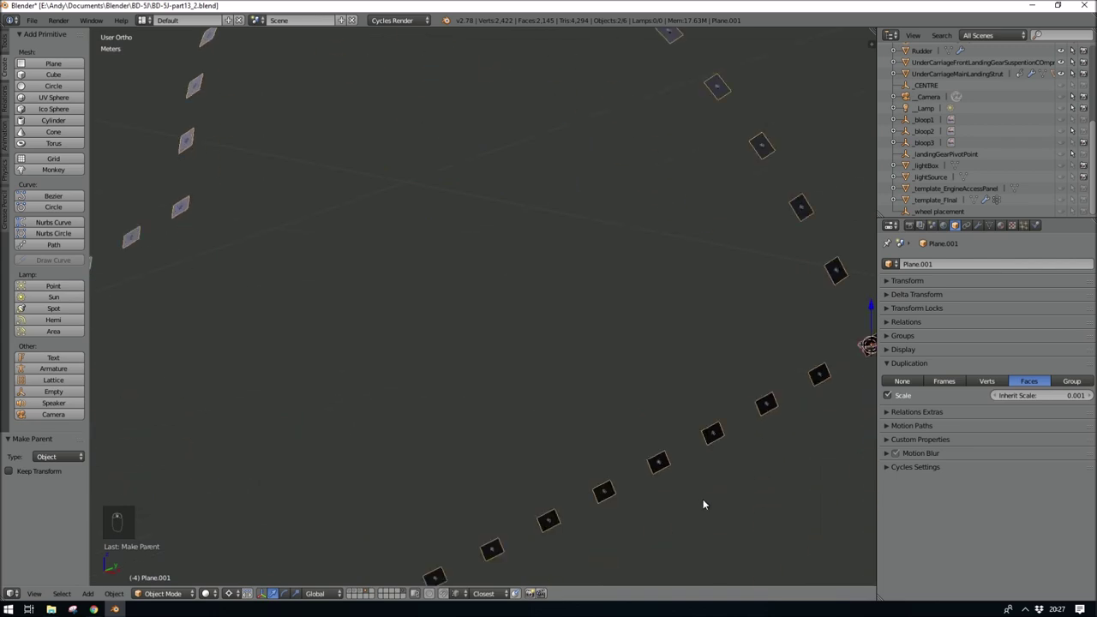
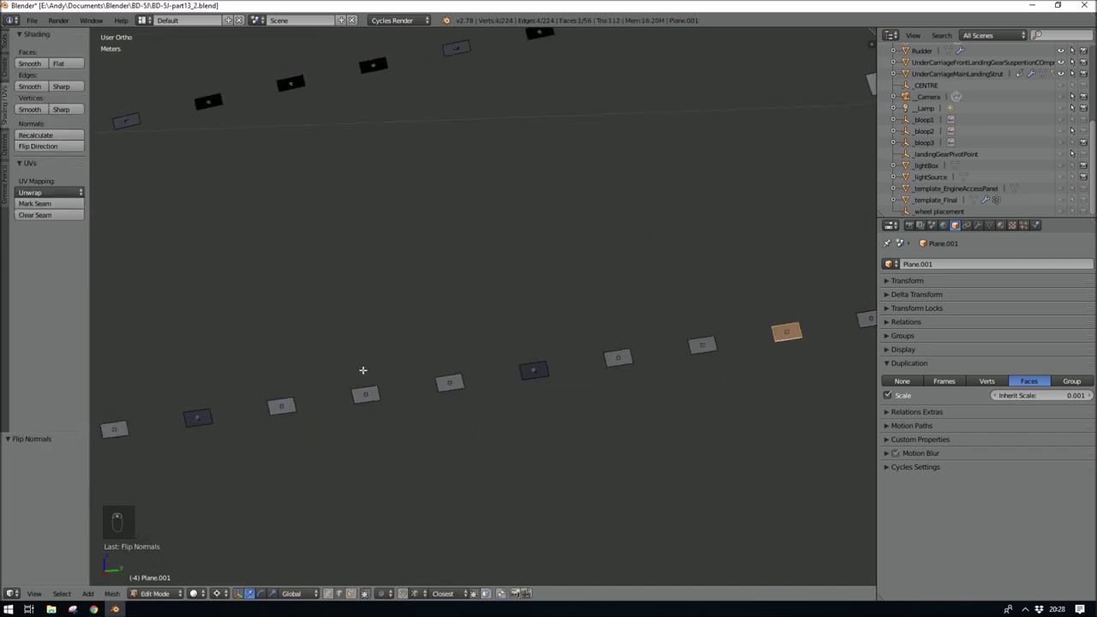
Step: Select every upside-down bolt pad along the strip with linked selection (L)
key("l")
key("a")
key("l")
key("l")
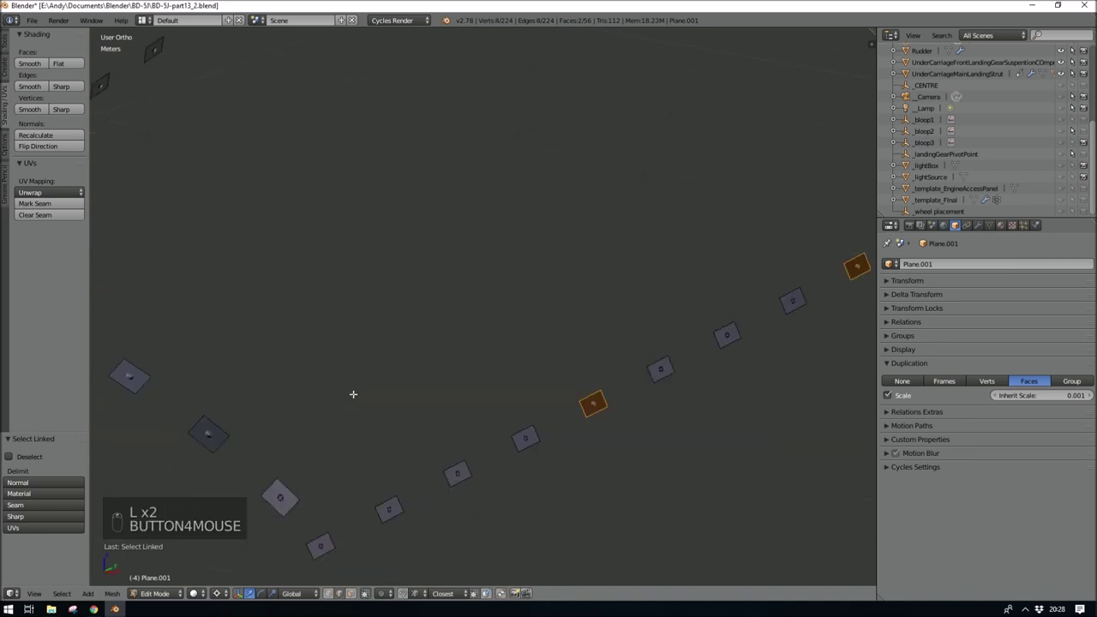
key("l")
key("l")
key("l")
key("l")
key("l")
key("l")
key("l")
key("l")
key("l")
key("l")
key("l")
key("l")
key("l")
key("l")
key("l")
key("l")
key("l")
key("l")
key("l")
Step: Flip the selected pads' normals so the bolts face outward and return to Object Mode
key("l")
left_click(67, 150)
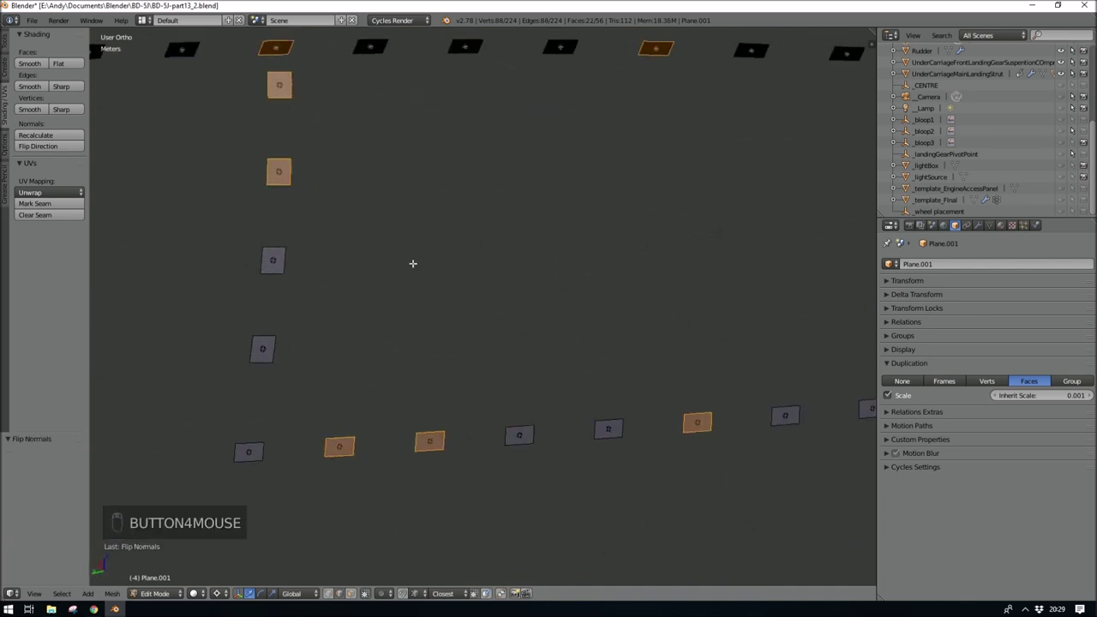
key("Tab")
Step: Make the instanced bolts along the windshield frames real separate objects with Ctrl+Shift+A
left_click_drag(360, 596, 599, 262)
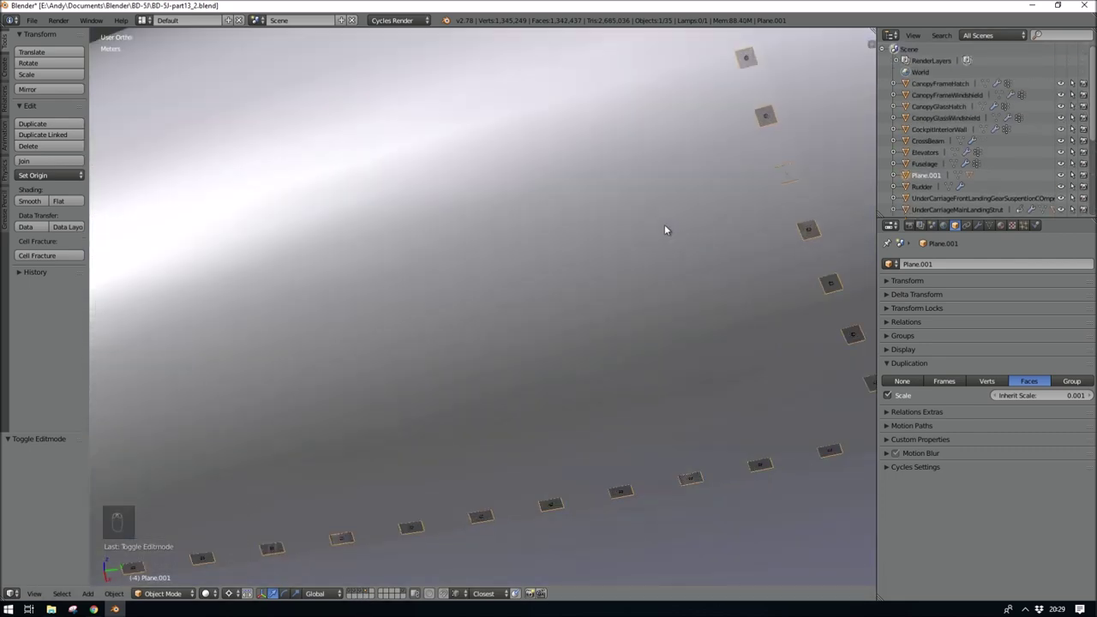
middle_click(621, 261)
middle_click(280, 180)
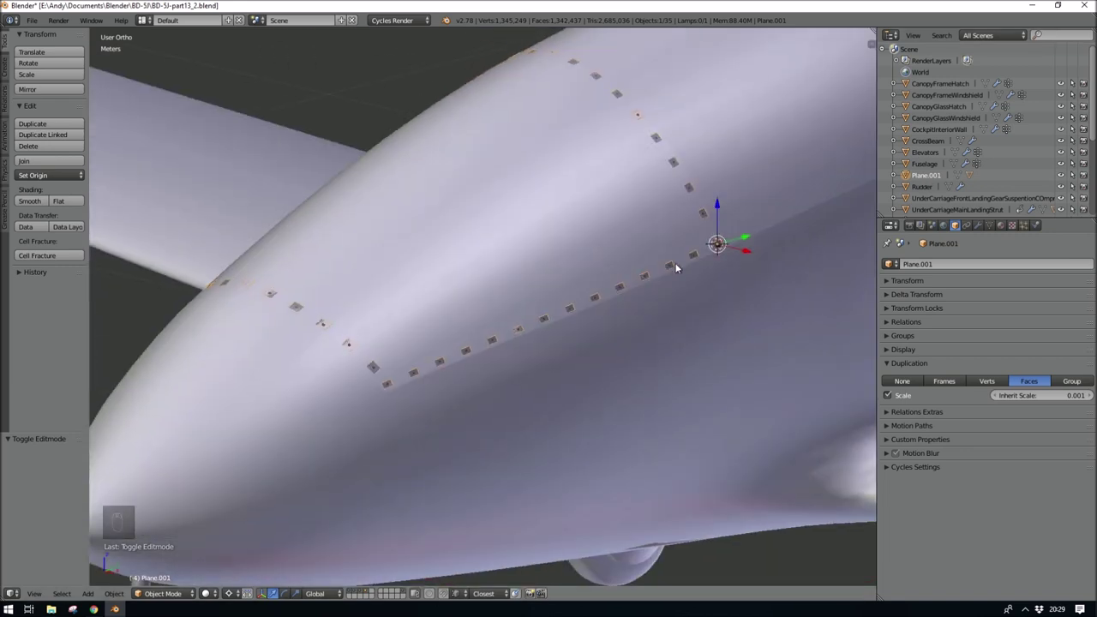
key("ctrl+shift+a")
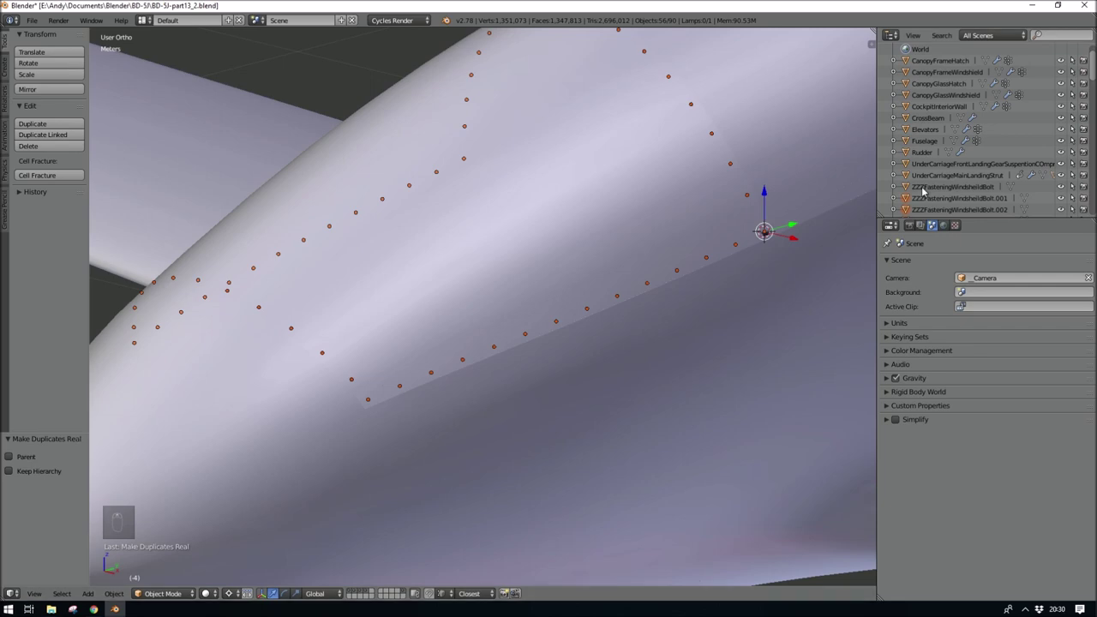